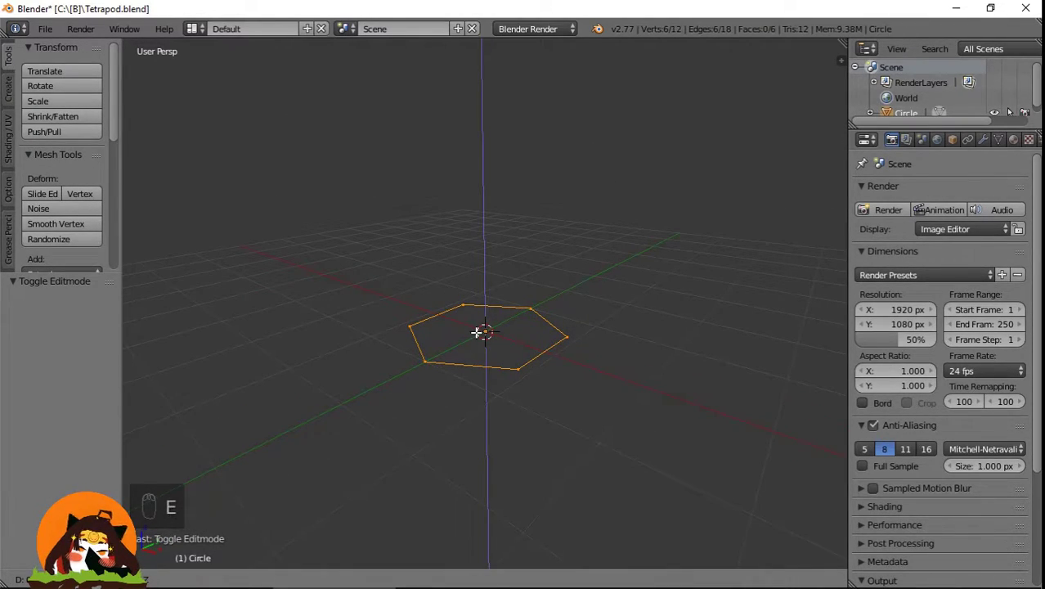
# - Extrude the hexagon into a tall column with consistent normals and a tapered top ring
pyautogui.press('a')
pyautogui.press('a')
pyautogui.press('ctrl+n')
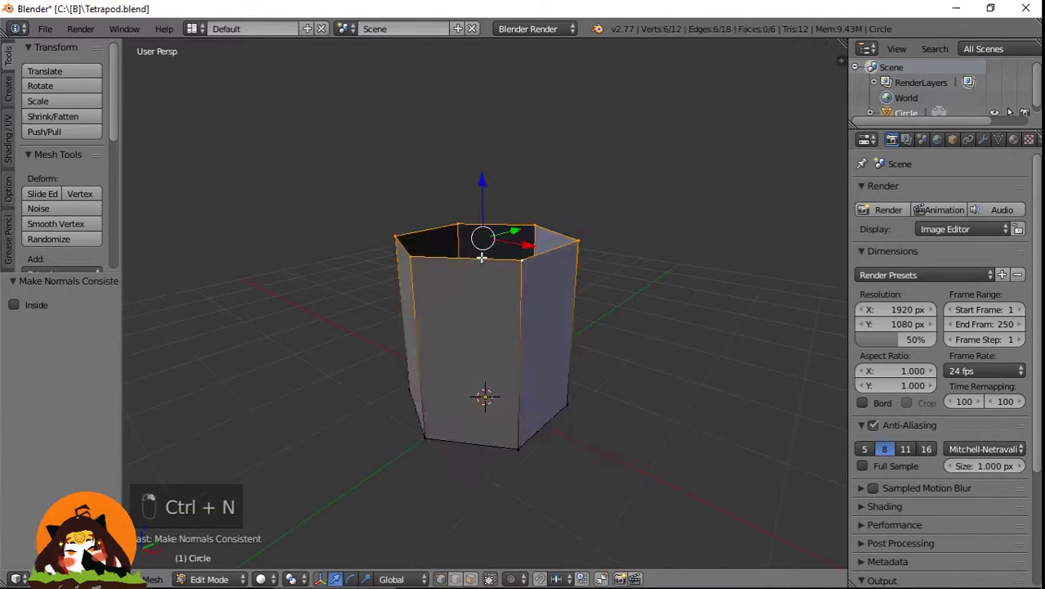
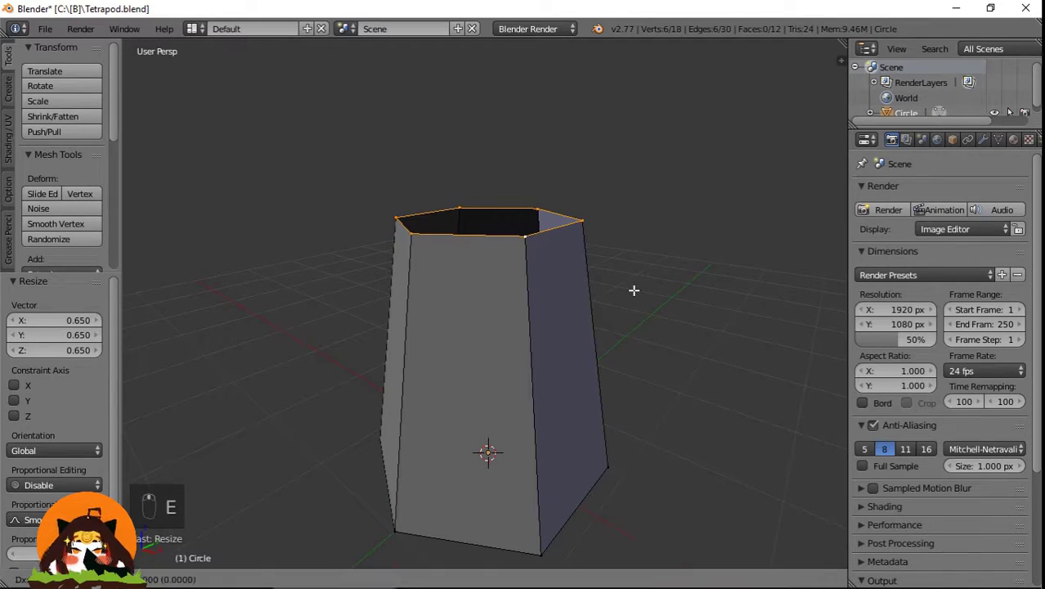
pyautogui.press('s')
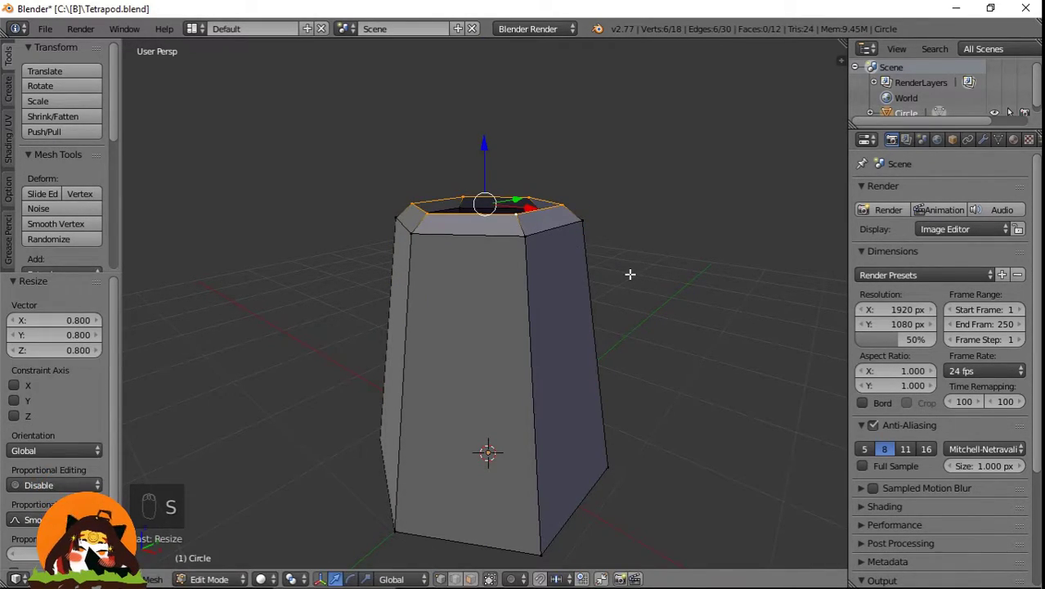
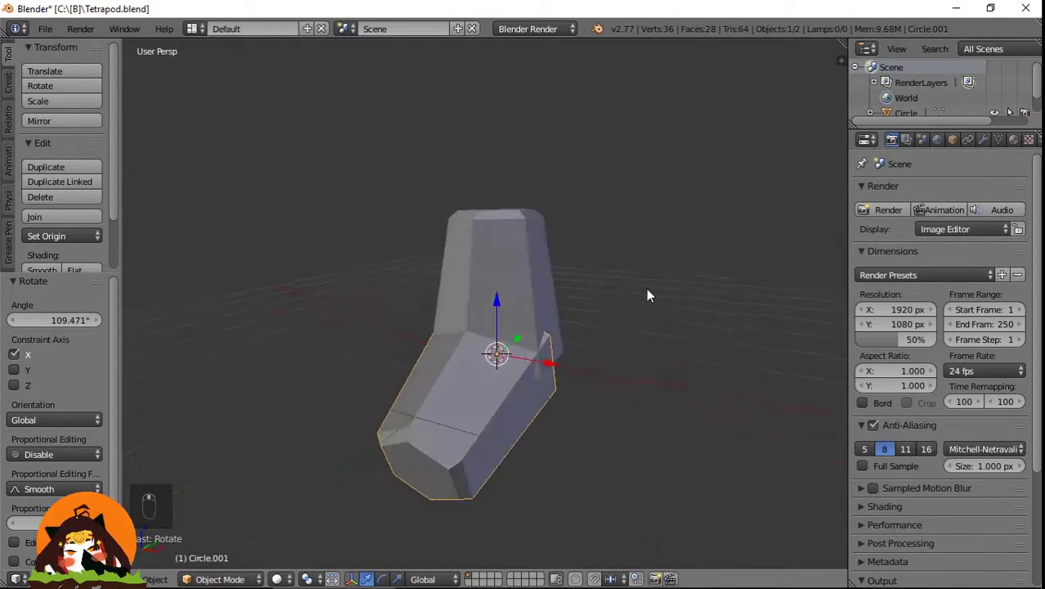
# - Duplicate the leg into rotated copies (109.471° on X, 120° on Z) forming four tetrapod legs
pyautogui.press('shift+d')
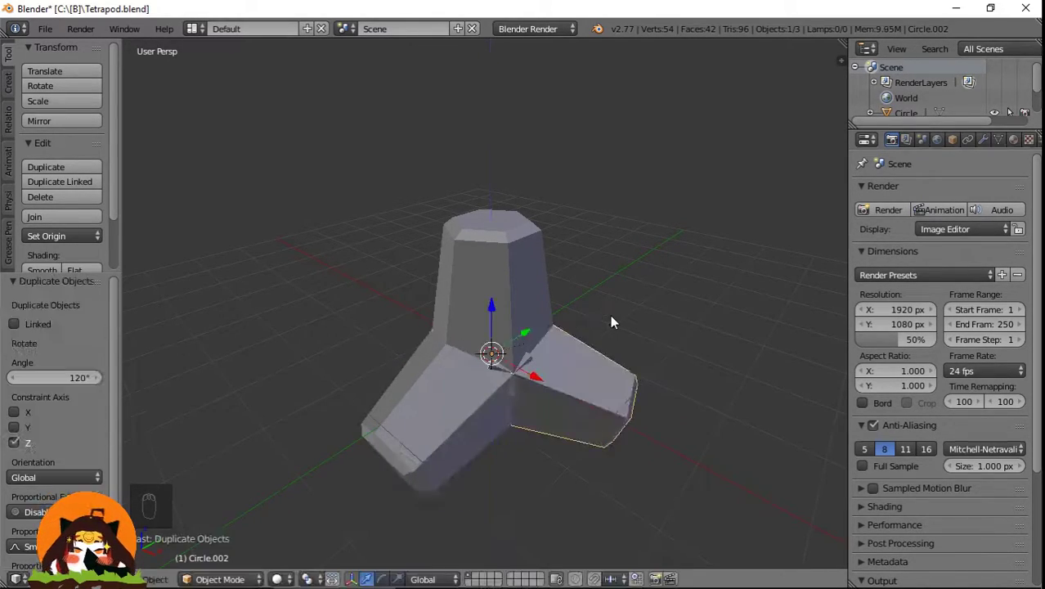
pyautogui.moveTo(667, 351); pyautogui.dragTo(490, 232)
pyautogui.press('shift+r')
pyautogui.rightClick(490, 232)
# - Add Boolean Union modifiers on the upright leg targeting the other legs and apply them
pyautogui.moveTo(574, 240); pyautogui.dragTo(989, 149)
pyautogui.moveTo(989, 149); pyautogui.dragTo(751, 264)
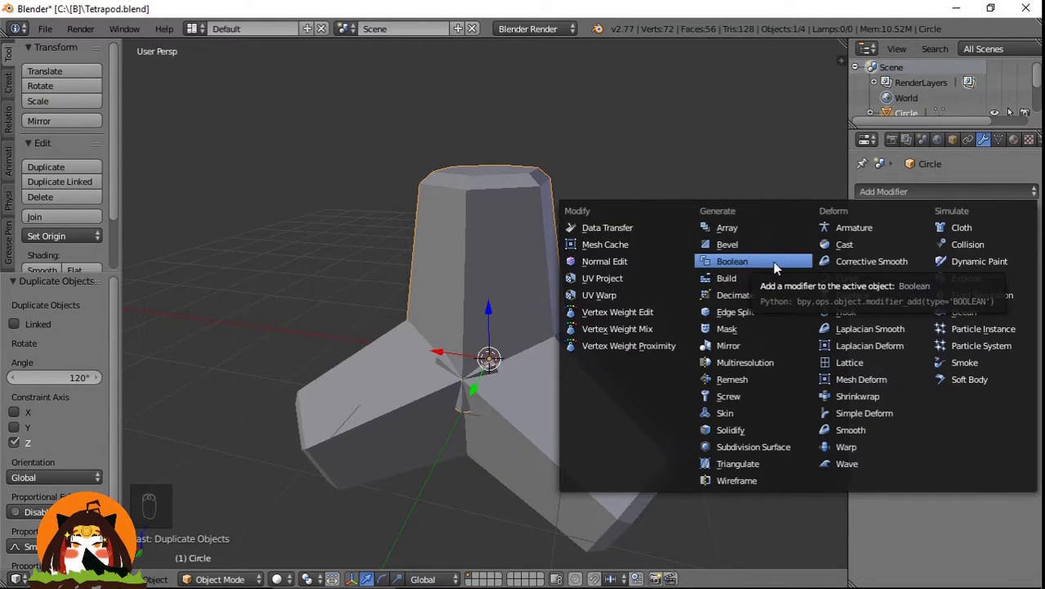
pyautogui.moveTo(914, 200); pyautogui.dragTo(906, 298)
pyautogui.moveTo(899, 285); pyautogui.dragTo(990, 290)
pyautogui.moveTo(992, 288); pyautogui.dragTo(1011, 372)
pyautogui.moveTo(913, 252); pyautogui.dragTo(343, 425)
pyautogui.moveTo(342, 424); pyautogui.dragTo(596, 339)
pyautogui.press('z')
pyautogui.middleClick(596, 339)
# - Delete the leftover separate leg objects, leaving one fused tetrapod mesh
pyautogui.rightClick(658, 350)
pyautogui.press('x')
pyautogui.rightClick(575, 316)
pyautogui.press('z')
pyautogui.middleClick(542, 327)
pyautogui.middleClick(569, 330)
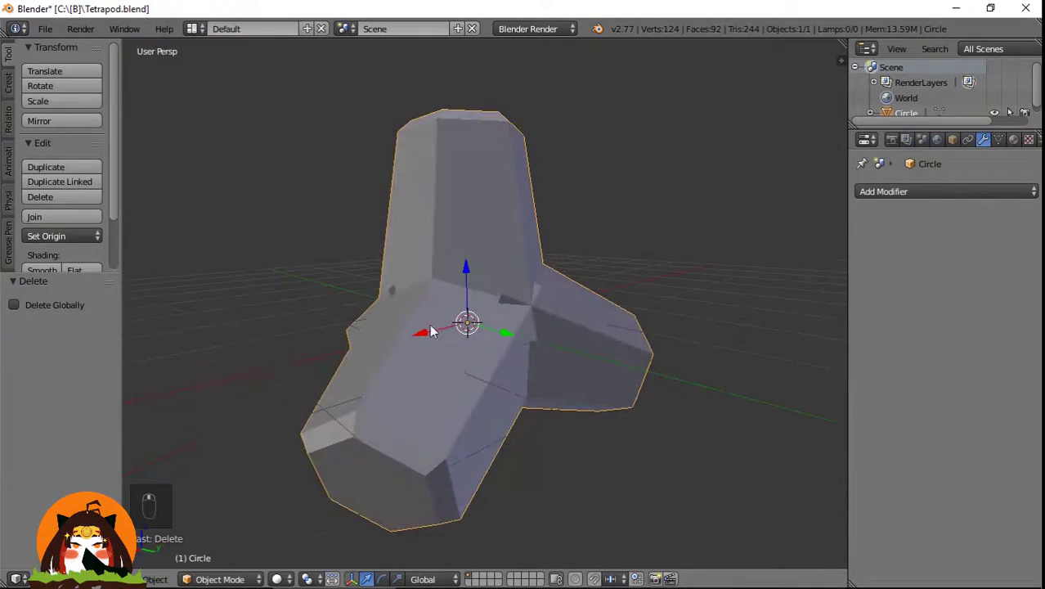
# - Select the whole fused tetrapod mesh and remove doubles, merging 18 vertices at the joints
pyautogui.press('Tab')
pyautogui.press('a')
pyautogui.press('a')
pyautogui.press('w')
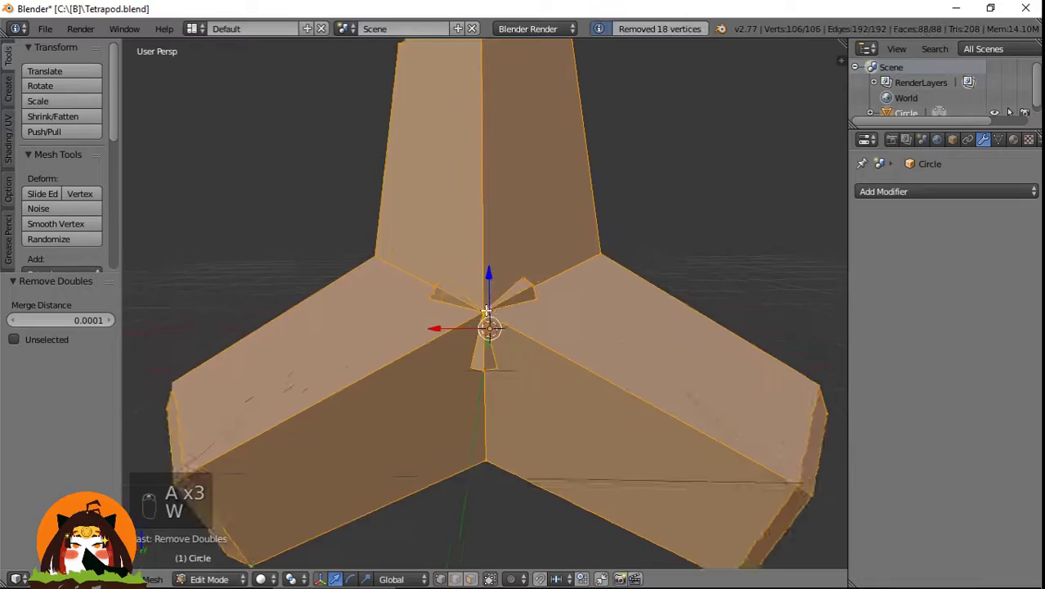
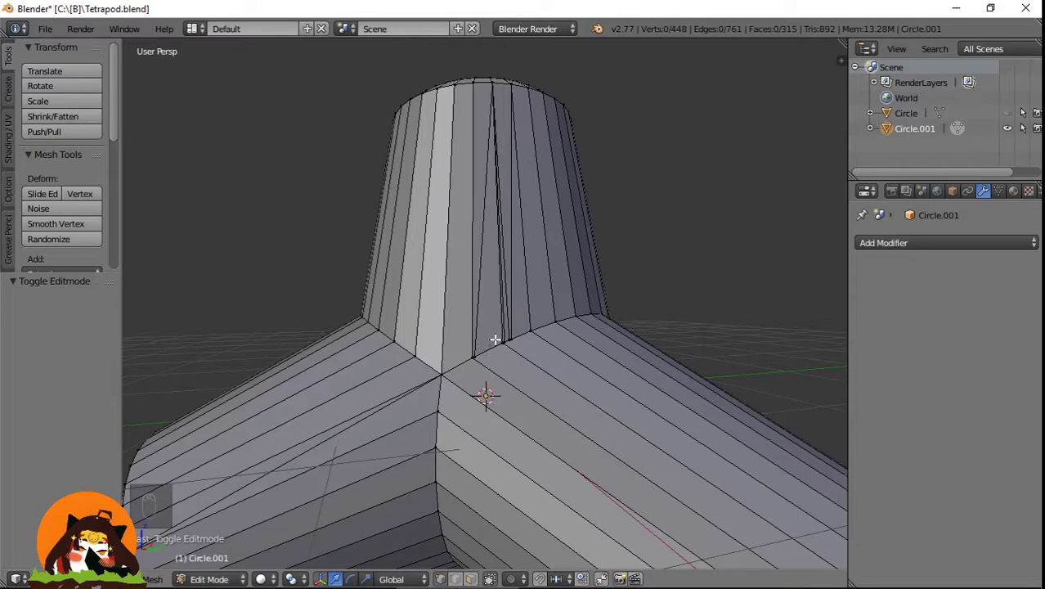
# - Vertex-slide the stray seam vertex on the round tetrapod into place
pyautogui.middleClick(492, 346)
pyautogui.moveTo(477, 380); pyautogui.dragTo(517, 355)
pyautogui.press('g')
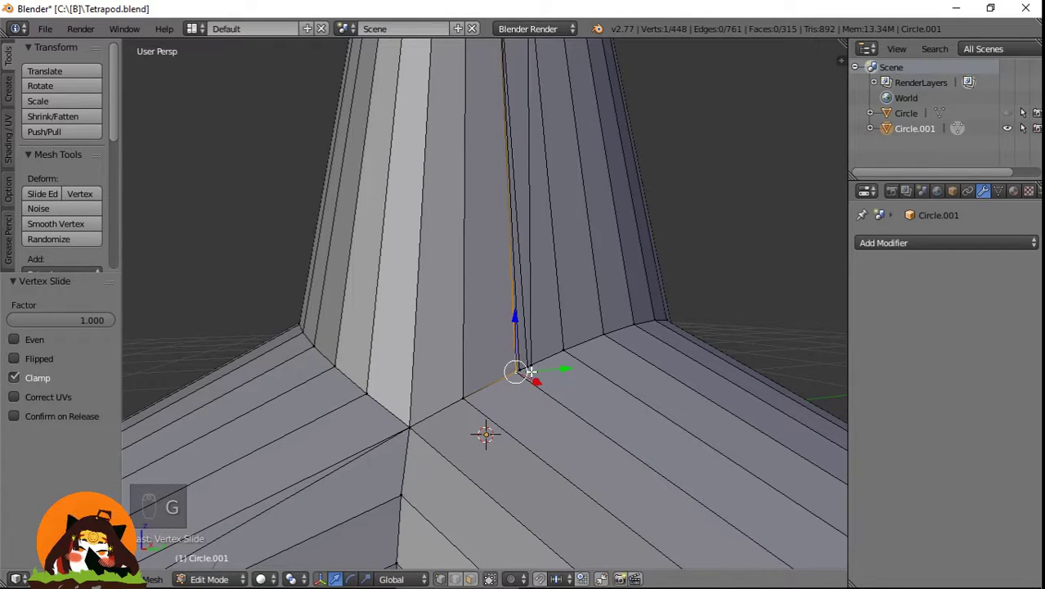
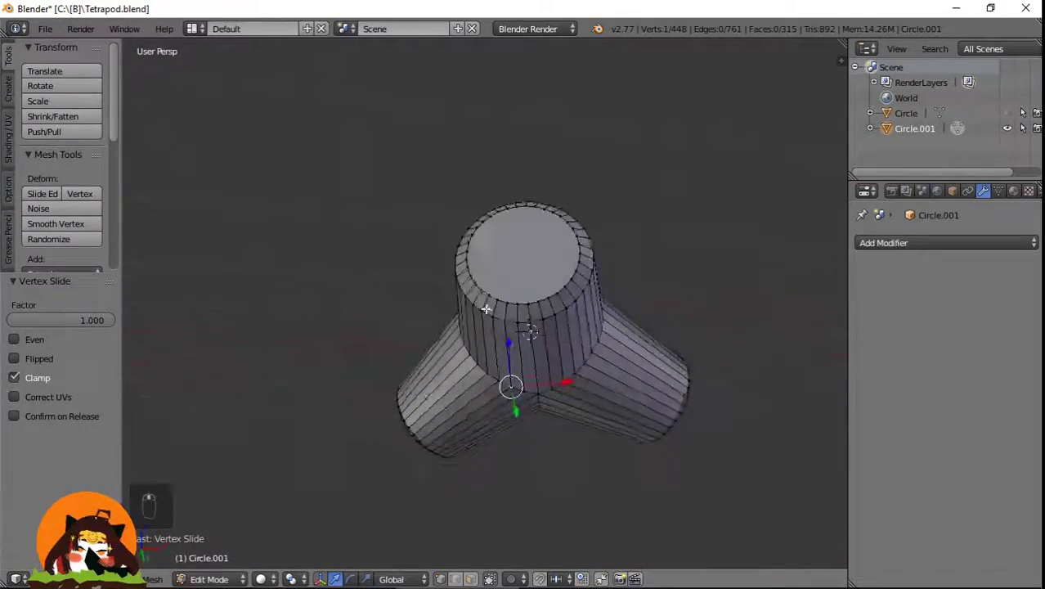
# - Select all vertices of the round tetrapod and remove doubles, merging 90 vertices
pyautogui.press('a')
pyautogui.press('a')
pyautogui.press('w')
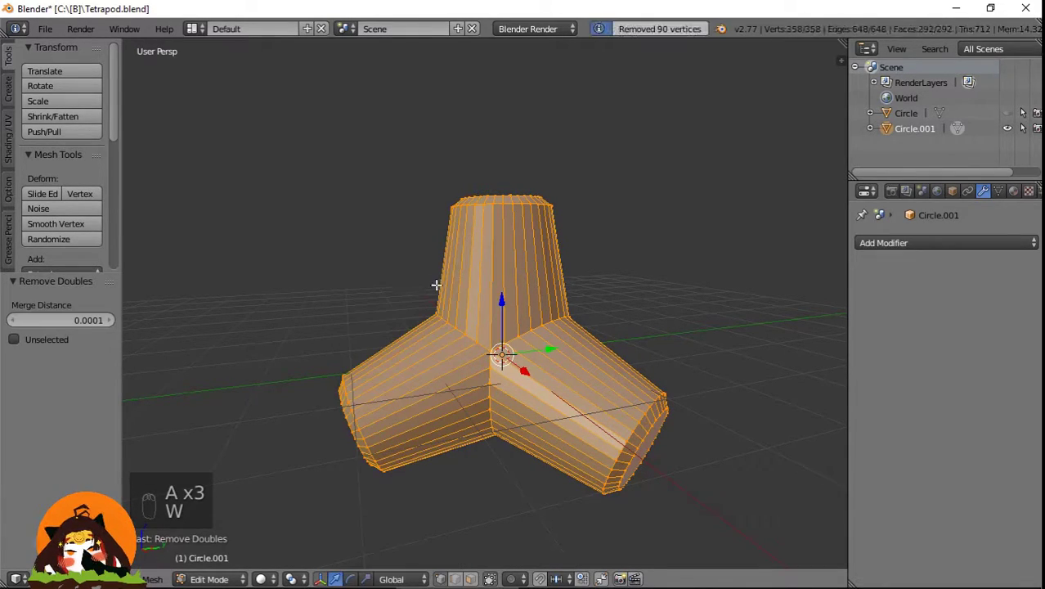
# - Shade the round tetrapod smooth with Auto Smooth at 20.7° and unhide the hexagonal original
pyautogui.press('Tab')
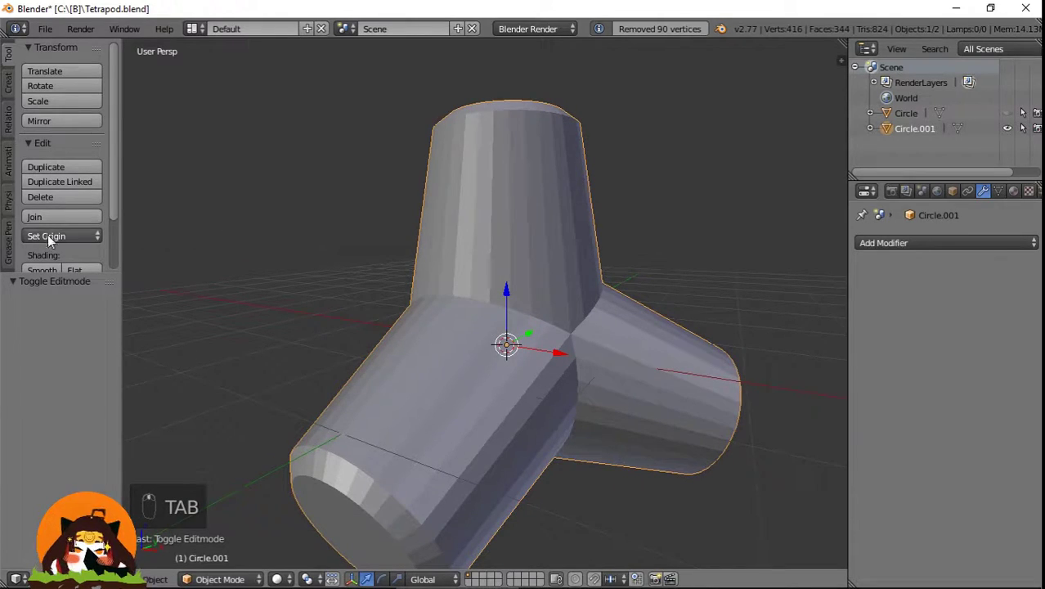
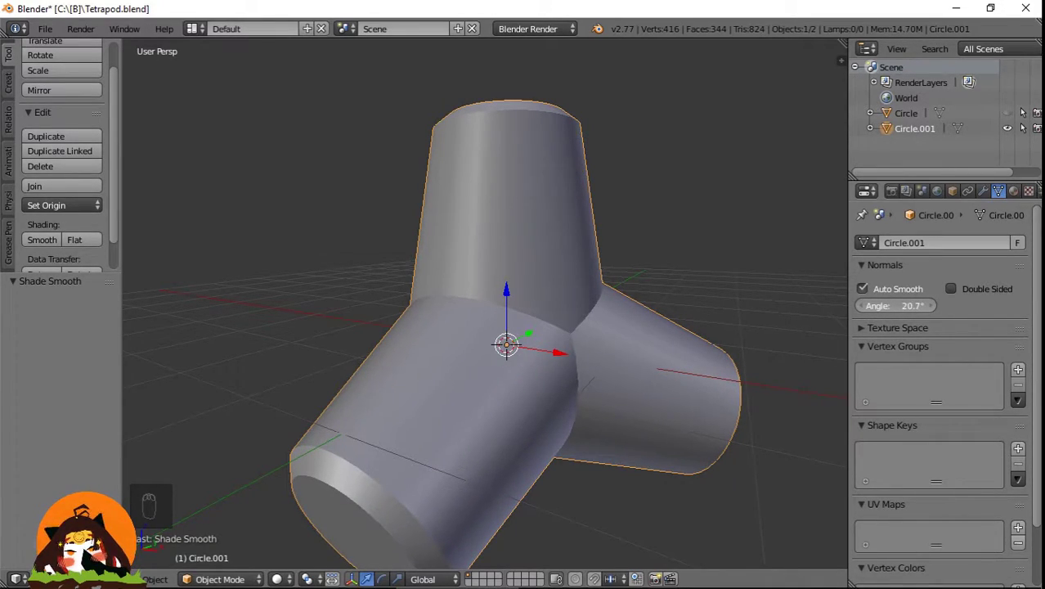
pyautogui.moveTo(621, 309); pyautogui.dragTo(679, 289)
pyautogui.moveTo(542, 307); pyautogui.dragTo(569, 319)
pyautogui.press('alt+h')
pyautogui.moveTo(502, 229); pyautogui.dragTo(505, 295)
# - Move the hexagonal tetrapod along X beside the smooth one and deselect everything
pyautogui.press('g')
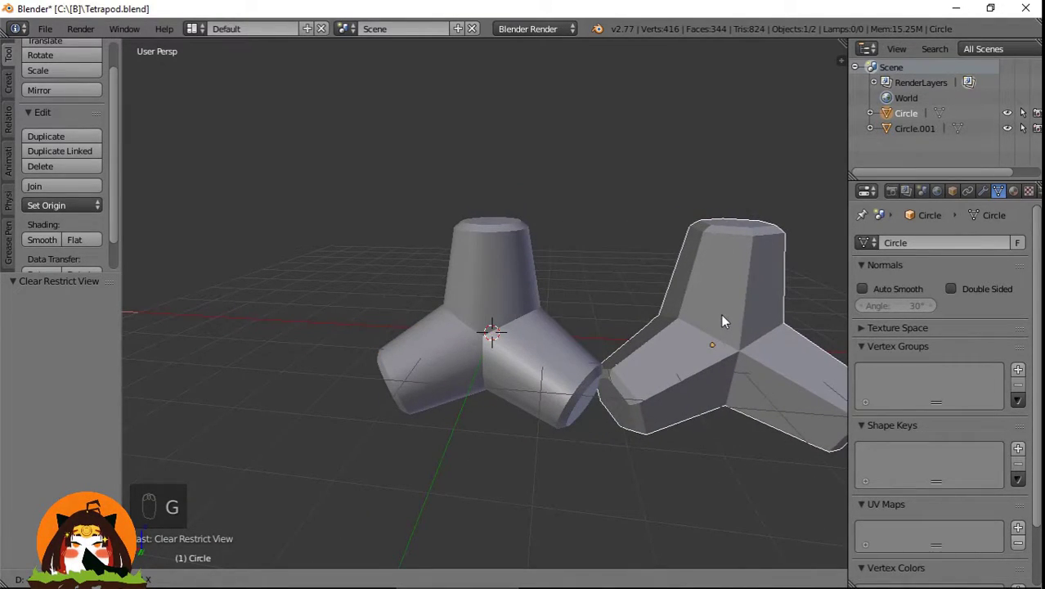
pyautogui.middleClick(697, 331)
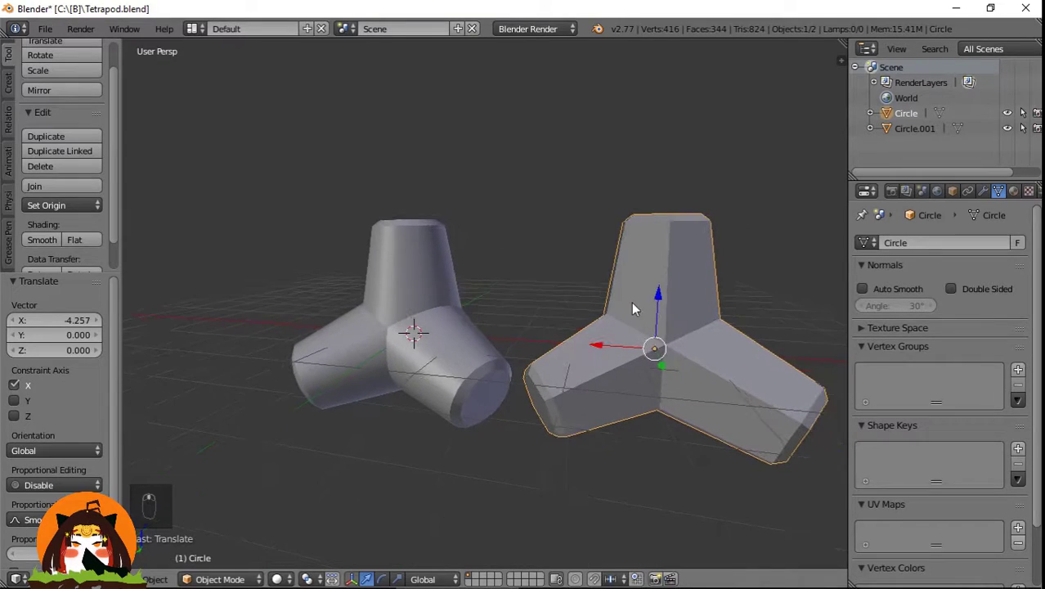
pyautogui.press('a')
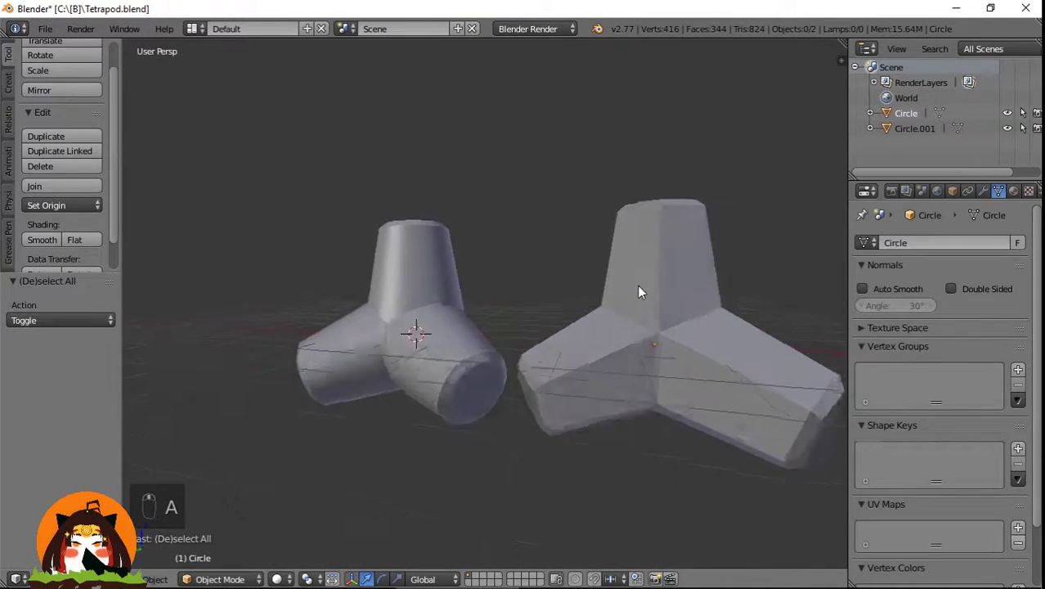
pyautogui.middleClick(500, 285)
pyautogui.moveTo(441, 280); pyautogui.dragTo(386, 301)
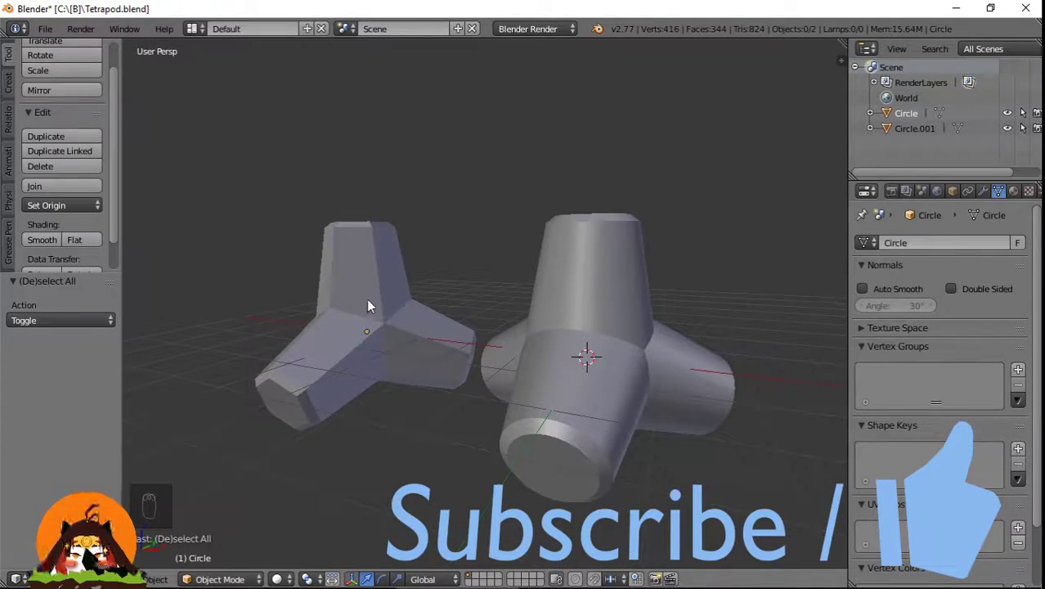